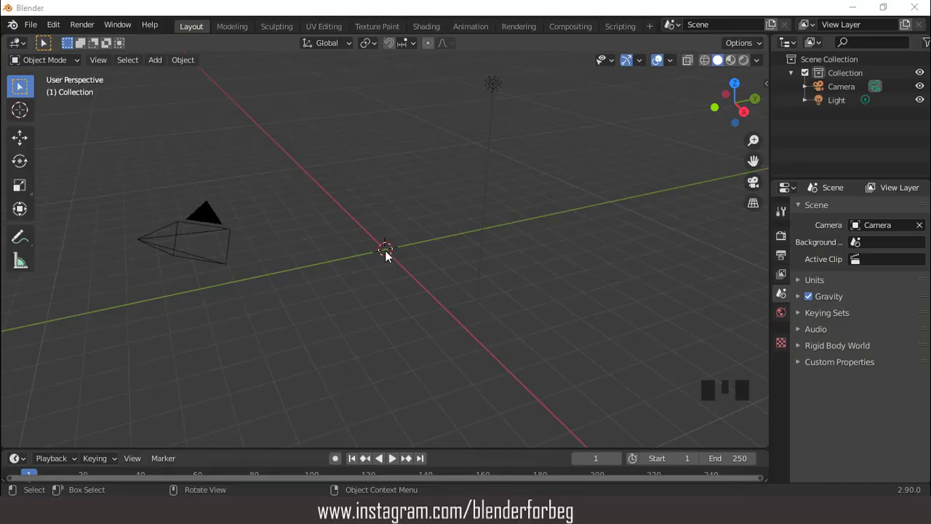
Step: Add a cube via the Add menu, switch to front orthographic view and enter Edit Mode
{"action": "left_click_drag", "start_coordinate": [645, 62], "coordinate": [400, 247]}
{"action": "left_click_drag", "start_coordinate": [678, 61], "coordinate": [761, 66]}
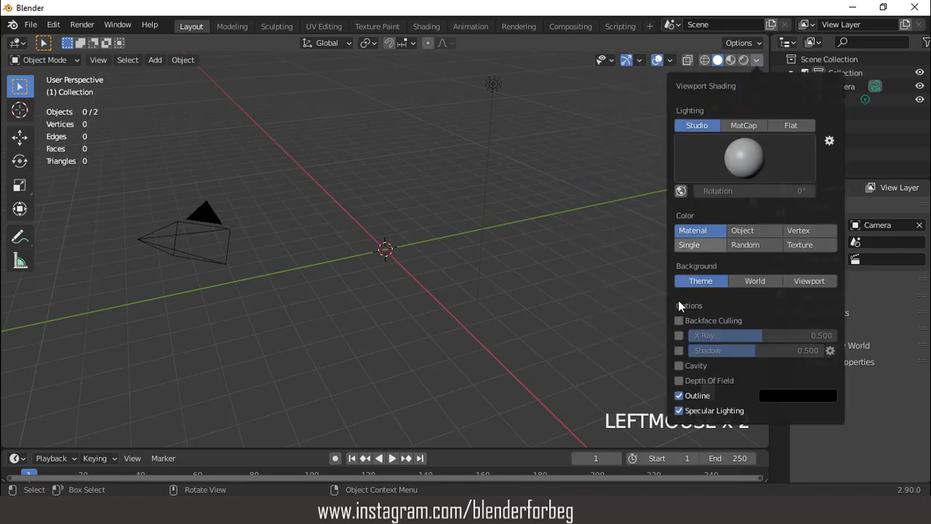
{"action": "left_click_drag", "start_coordinate": [351, 215], "coordinate": [403, 222]}
{"action": "scroll", "scroll_direction": "up", "scroll_amount": 3}
{"action": "key", "text": "KP_1"}
{"action": "scroll", "scroll_direction": "up", "scroll_amount": 3}
{"action": "key", "text": "Tab"}
Step: In face mode, pick the front face, invert the selection and delete the other five faces
{"action": "key", "text": "3"}
{"action": "left_click", "coordinate": [400, 240]}
{"action": "left_click_drag", "start_coordinate": [406, 260], "coordinate": [426, 264]}
{"action": "key", "text": "ctrl+i"}
{"action": "key", "text": "x"}
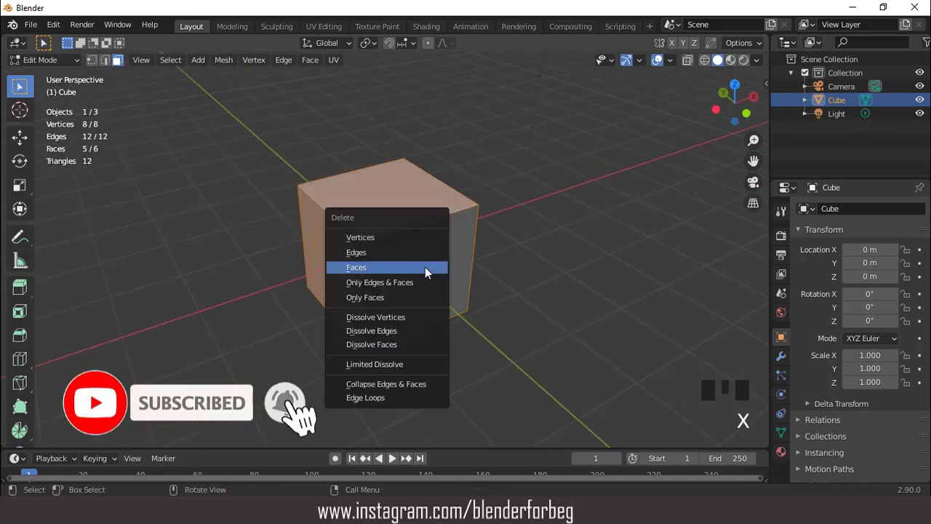
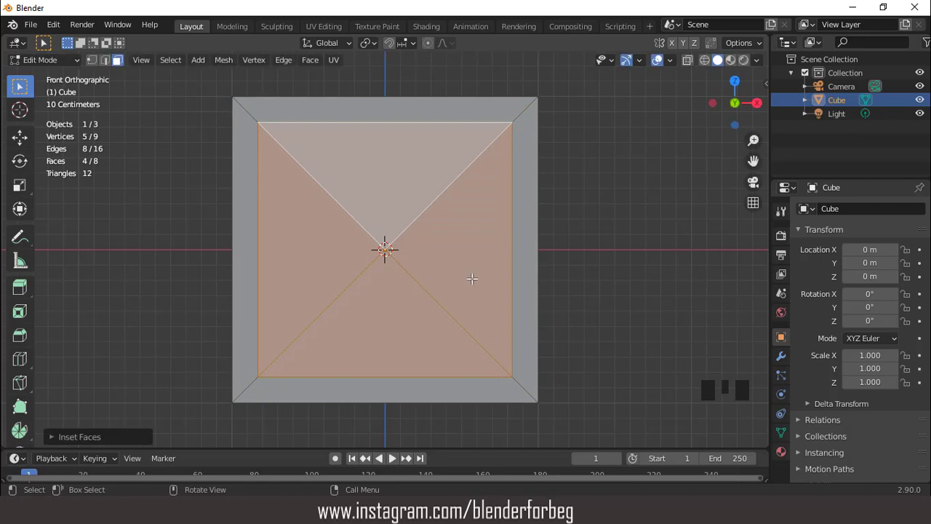
Step: Select the two diagonal edge loops and bevel them (Ctrl+B) into an X-shaped brace
{"action": "key", "text": "2"}
{"action": "double_click", "coordinate": [425, 200]}
{"action": "double_click", "coordinate": [374, 215]}
{"action": "key", "text": "ctrl+b"}
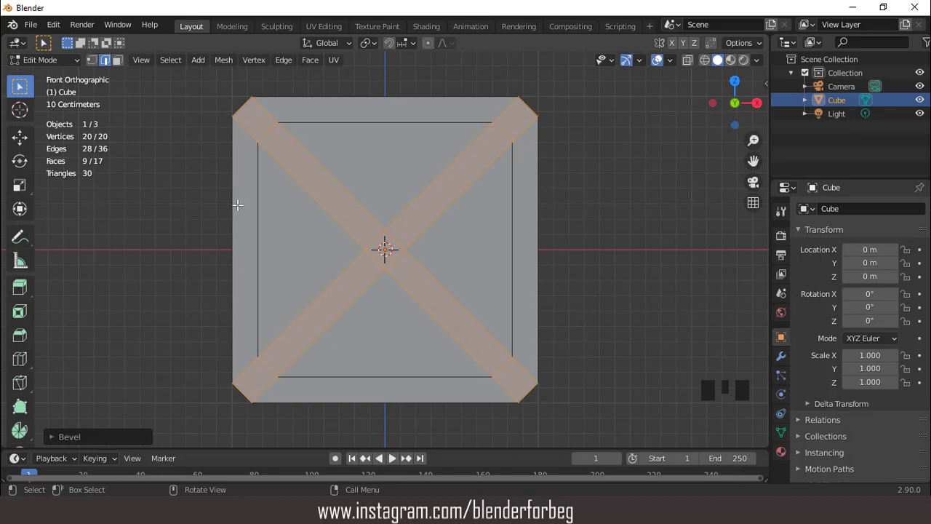
{"action": "left_click_drag", "start_coordinate": [61, 442], "coordinate": [401, 230]}
{"action": "scroll", "scroll_direction": "down", "scroll_amount": 3}
{"action": "left_click_drag", "start_coordinate": [428, 246], "coordinate": [457, 256]}
{"action": "key", "text": "Tab"}
Step: Add a Mirror modifier to get two parallel panels, then duplicate the braced panel (Shift+D)
{"action": "left_click_drag", "start_coordinate": [467, 260], "coordinate": [790, 349]}
{"action": "left_click_drag", "start_coordinate": [790, 350], "coordinate": [805, 285]}
{"action": "left_click", "coordinate": [817, 211]}
{"action": "left_click", "coordinate": [661, 348]}
{"action": "left_click_drag", "start_coordinate": [522, 265], "coordinate": [862, 251]}
{"action": "left_click", "coordinate": [862, 252]}
{"action": "left_click", "coordinate": [877, 257]}
{"action": "left_click_drag", "start_coordinate": [457, 207], "coordinate": [892, 237]}
{"action": "left_click_drag", "start_coordinate": [892, 237], "coordinate": [515, 225]}
{"action": "left_click_drag", "start_coordinate": [515, 226], "coordinate": [456, 207]}
{"action": "key", "text": "shift+d"}
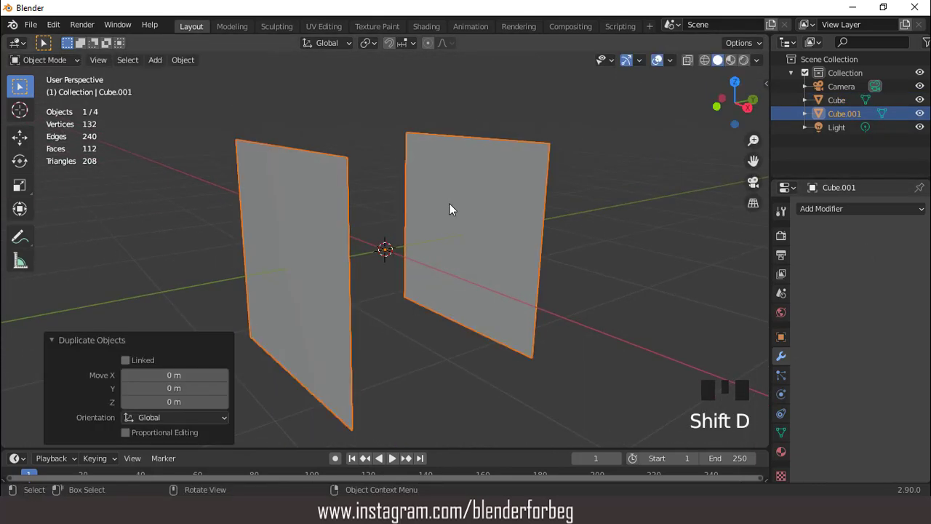
Step: Rotate the duplicated panels 90° to form the remaining sides of the box
{"action": "key", "text": "r"}
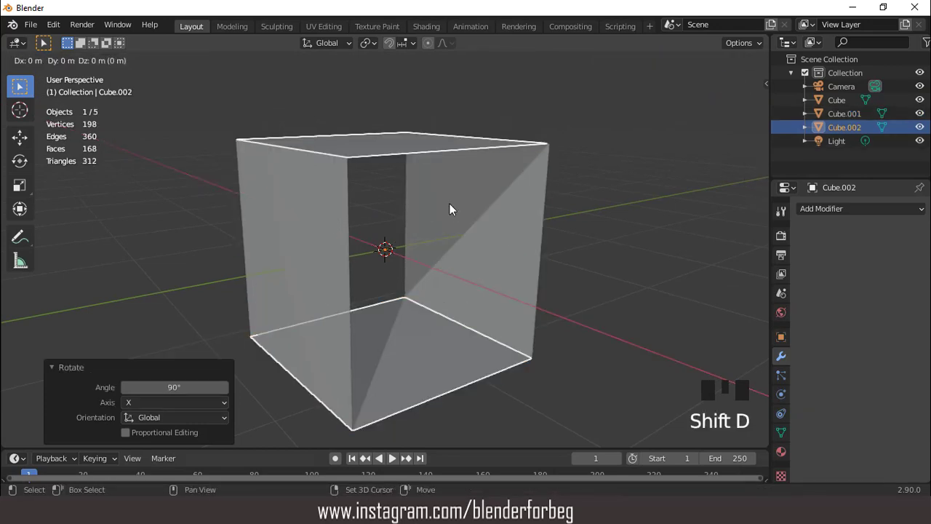
{"action": "key", "text": "r"}
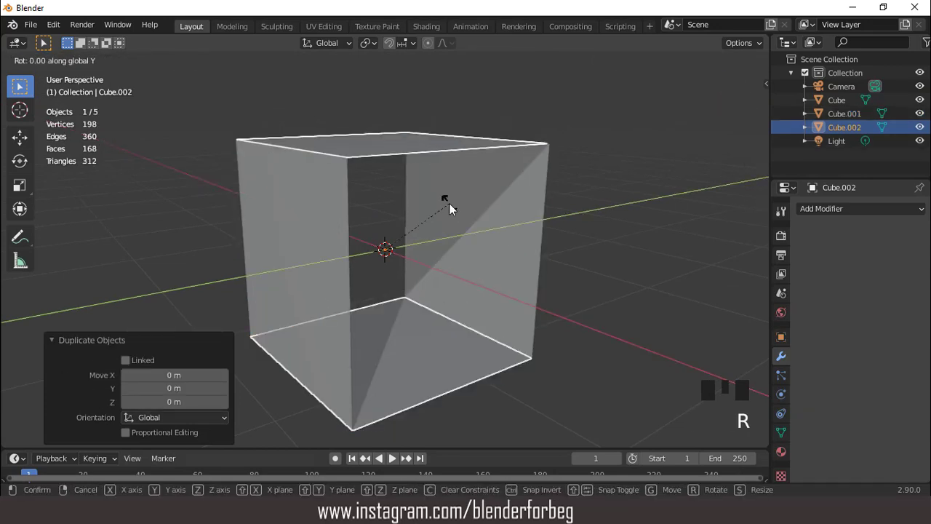
{"action": "scroll", "scroll_direction": "down", "scroll_amount": 3}
{"action": "middle_click", "coordinate": [373, 232]}
{"action": "scroll", "scroll_direction": "up", "scroll_amount": 3}
Step: Select all six panels and join them (Ctrl+J) into one cube object
{"action": "left_click", "coordinate": [361, 201]}
{"action": "left_click", "coordinate": [344, 231]}
{"action": "left_click", "coordinate": [396, 213]}
{"action": "key", "text": "ctrl+j"}
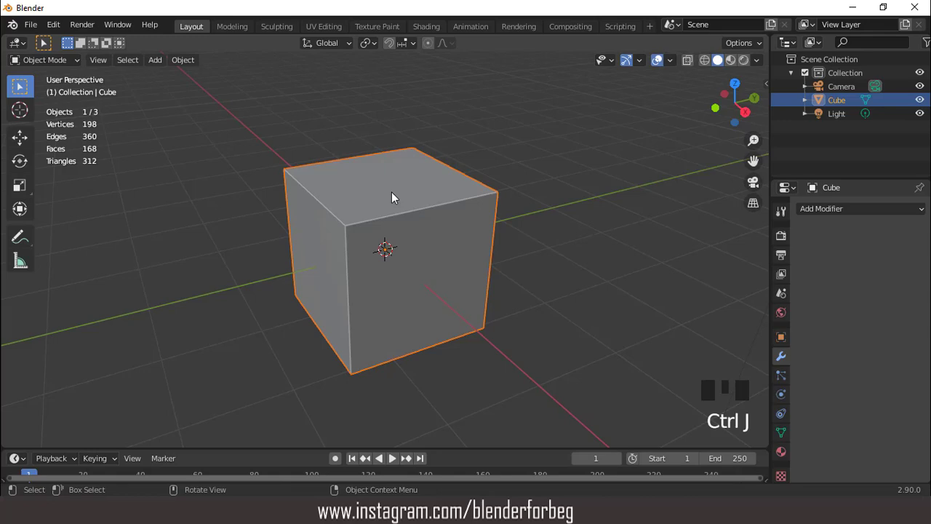
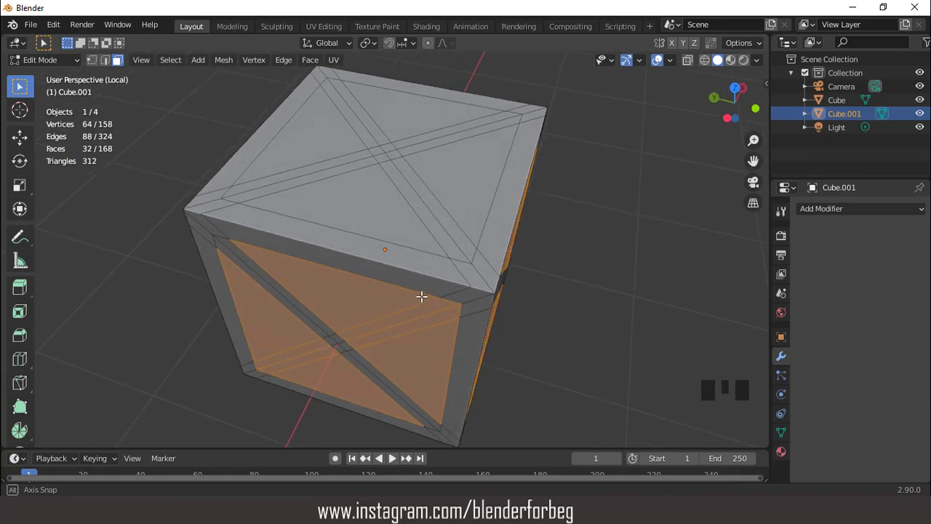
Step: Shrink the extruded panel faces inward (Alt+S) into recessed grooves and leave local view
{"action": "left_click", "coordinate": [447, 160]}
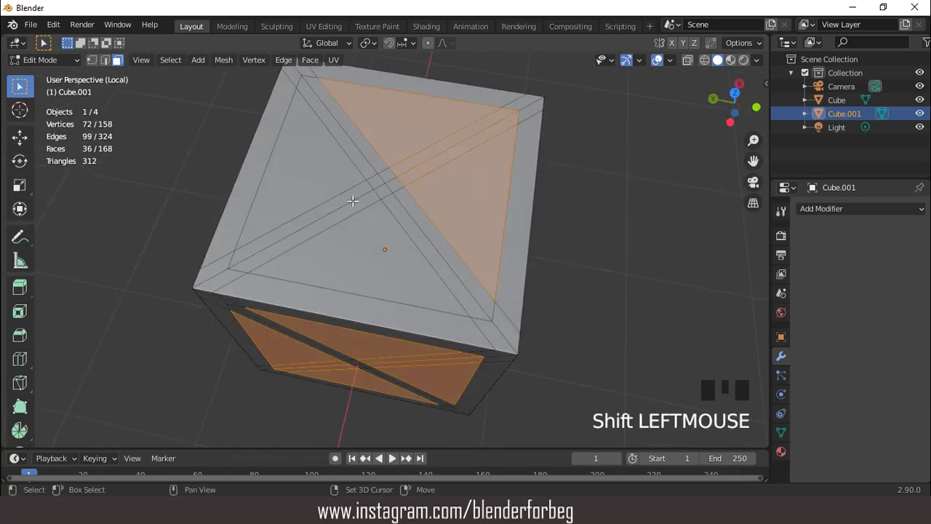
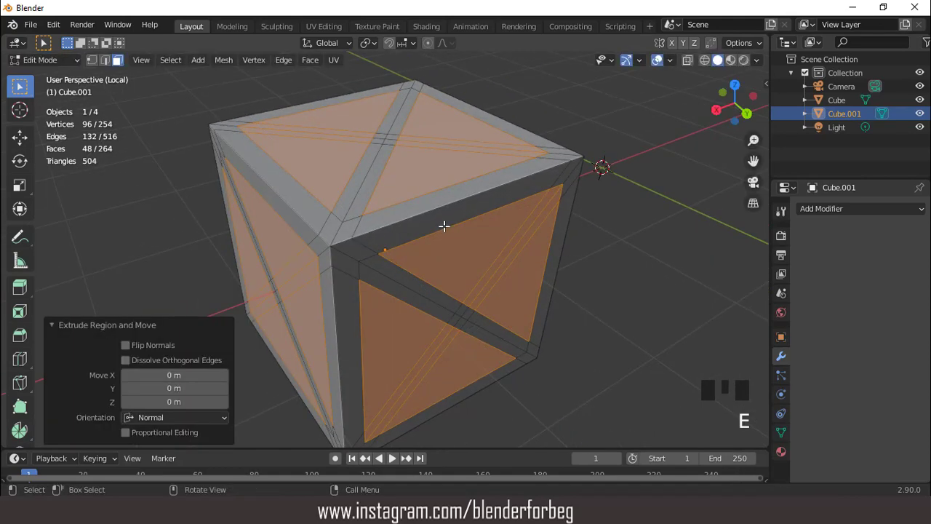
{"action": "key", "text": "alt+s"}
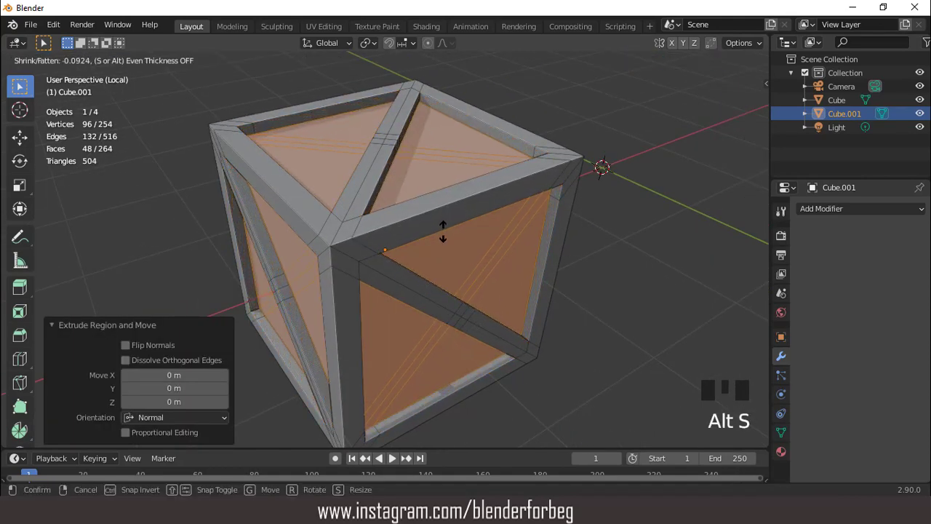
{"action": "key", "text": "Tab"}
{"action": "scroll", "scroll_direction": "down", "scroll_amount": 3}
{"action": "left_click_drag", "start_coordinate": [391, 249], "coordinate": [450, 234]}
{"action": "key", "text": "KP_Divide"}
{"action": "key", "text": "KP_1"}
Step: Select the first box and enter Edit Mode on it
{"action": "left_click", "coordinate": [386, 224]}
{"action": "scroll", "scroll_direction": "up", "scroll_amount": 3}
{"action": "scroll", "scroll_direction": "down", "scroll_amount": 3}
{"action": "middle_click", "coordinate": [424, 269]}
{"action": "scroll", "scroll_direction": "up", "scroll_amount": 3}
{"action": "key", "text": "Tab"}
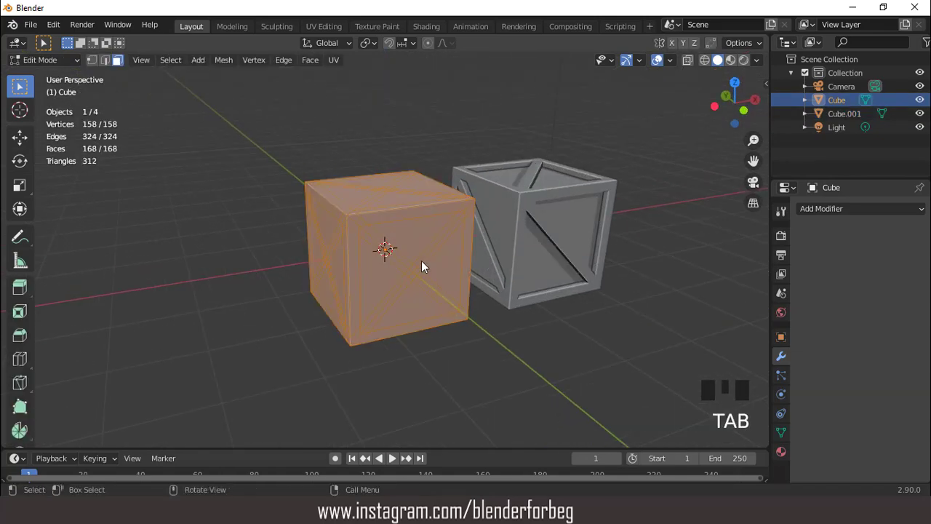
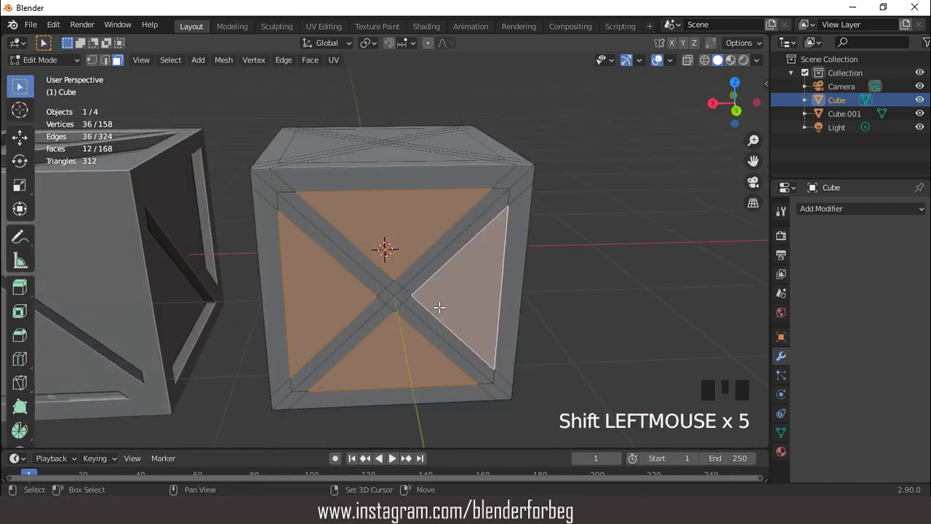
Step: Isolate the first box in local view and push its panels inward by -0.125 m
{"action": "key", "text": "KP_Divide"}
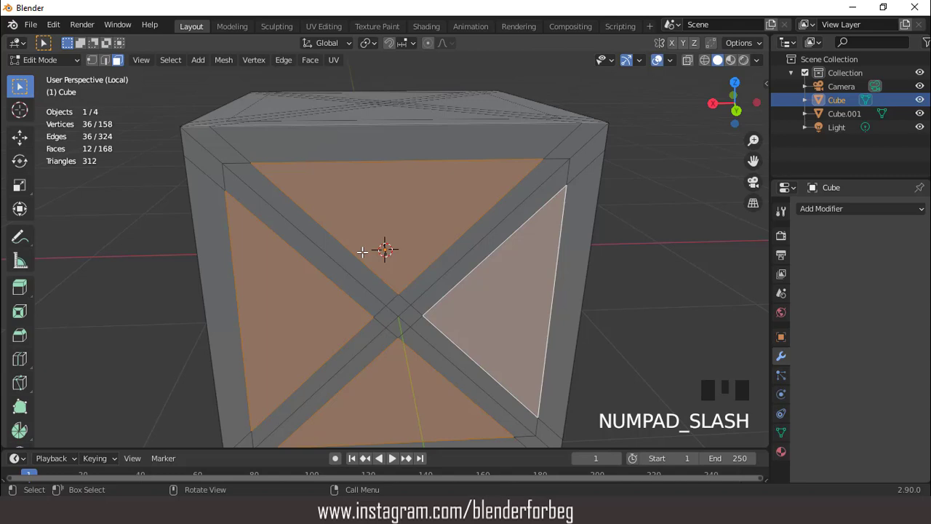
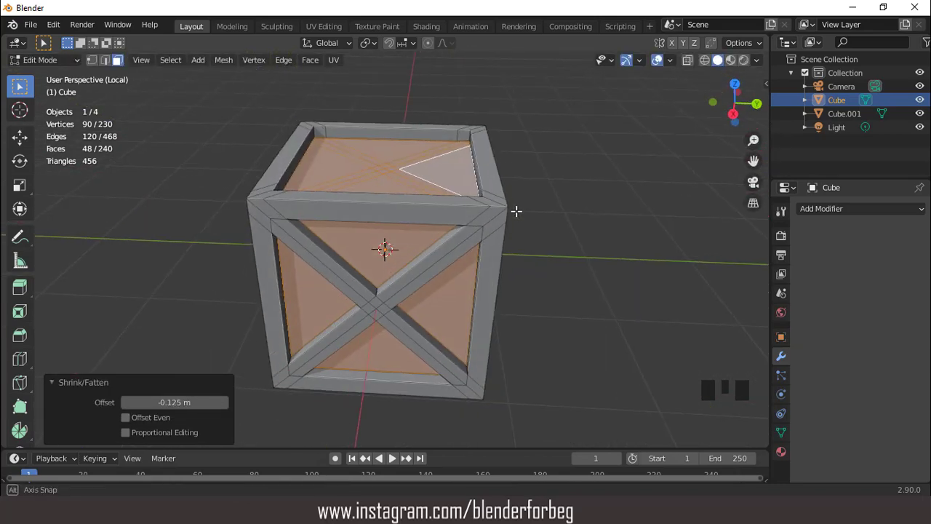
{"action": "key", "text": "Tab"}
Step: Leave local view and inspect both crates from the front and from orbiting perspective angles
{"action": "key", "text": "KP_1"}
{"action": "scroll", "scroll_direction": "down", "scroll_amount": 3}
{"action": "left_click_drag", "start_coordinate": [449, 255], "coordinate": [241, 256]}
{"action": "key", "text": "KP_Divide"}
{"action": "scroll", "scroll_direction": "down", "scroll_amount": 3}
{"action": "middle_click", "coordinate": [359, 255]}
{"action": "key", "text": "KP_1"}
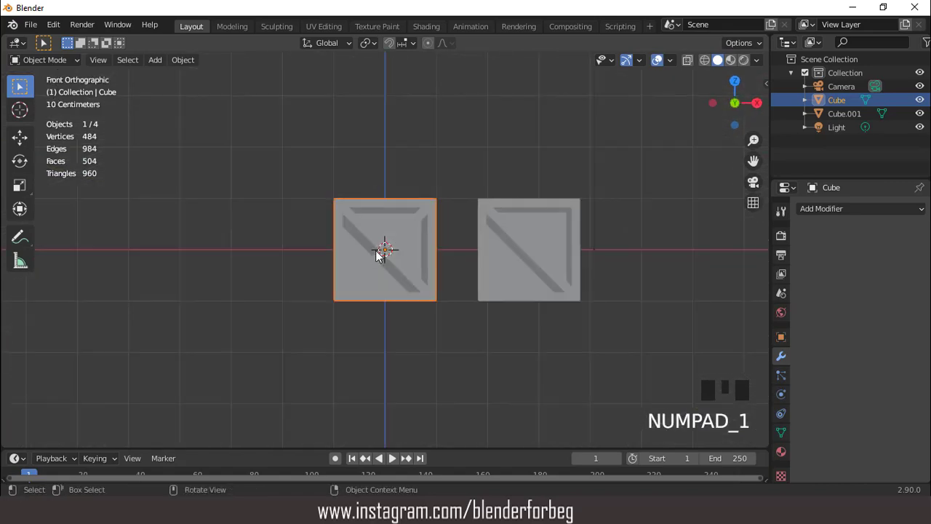
{"action": "scroll", "scroll_direction": "up", "scroll_amount": 3}
{"action": "scroll", "scroll_direction": "down", "scroll_amount": 3}
{"action": "left_click_drag", "start_coordinate": [484, 291], "coordinate": [551, 268]}
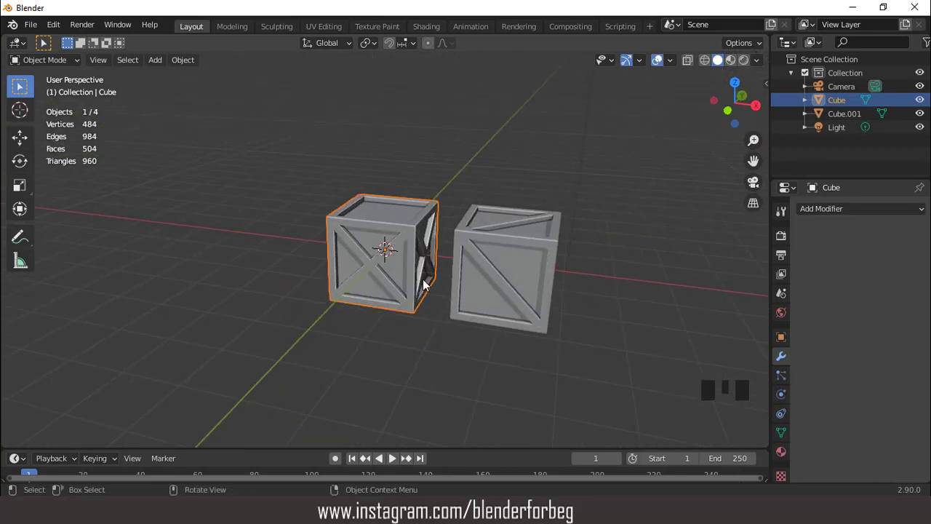
Step: Move the camera to frame both crates, snap it to view (Ctrl+Alt+0) and set the lens to 37 mm
{"action": "key", "text": "KP_0"}
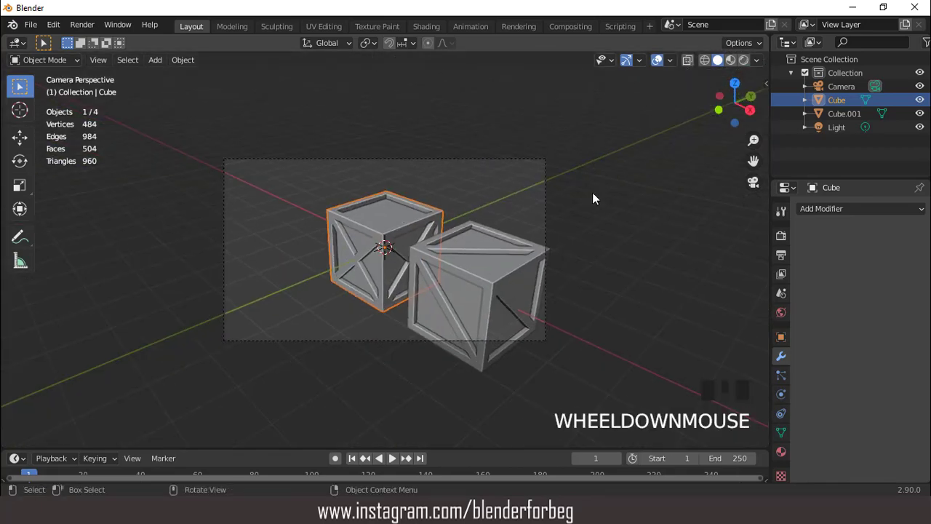
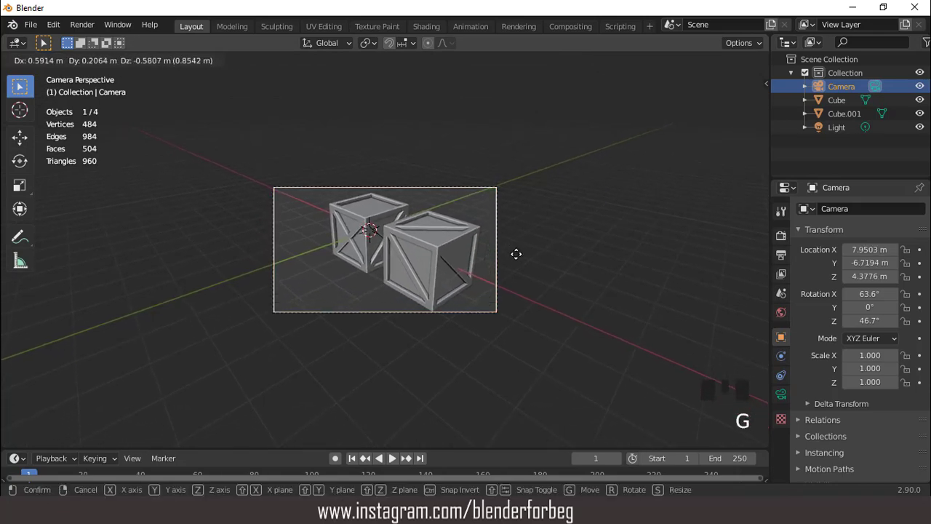
{"action": "left_click_drag", "start_coordinate": [459, 213], "coordinate": [496, 179]}
{"action": "scroll", "scroll_direction": "up", "scroll_amount": 3}
{"action": "key", "text": "ctrl+alt+KP_0"}
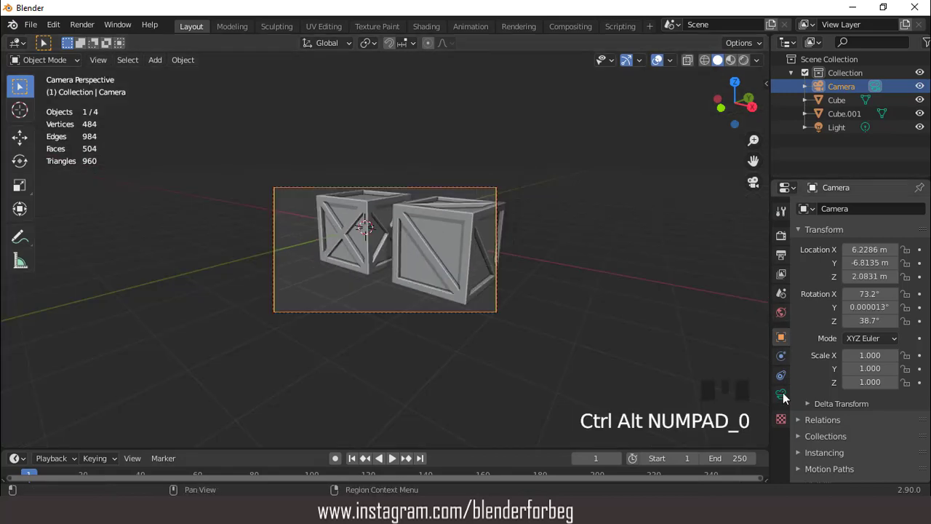
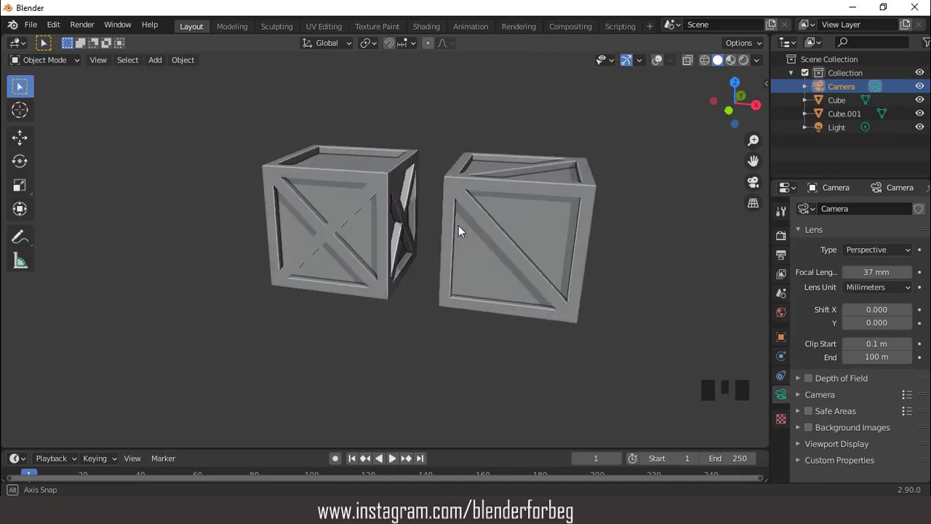
{"action": "key", "text": "KP_1"}
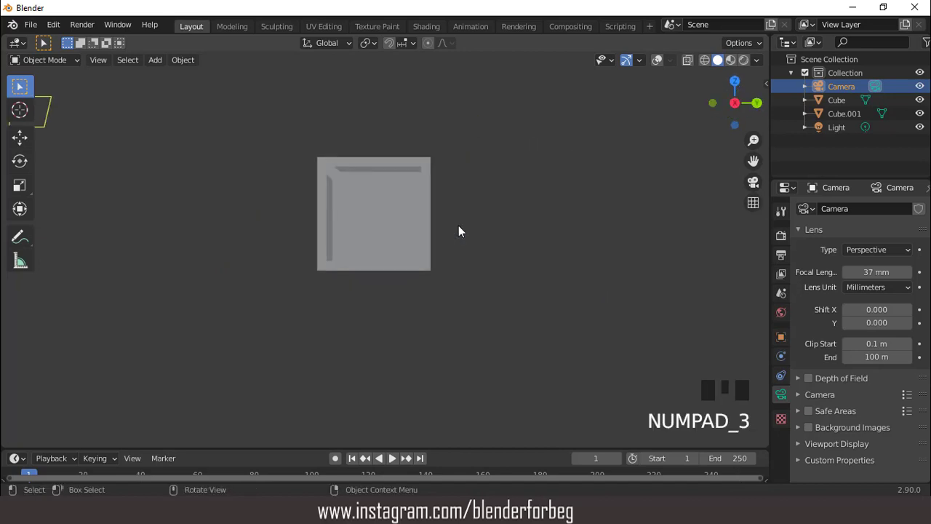